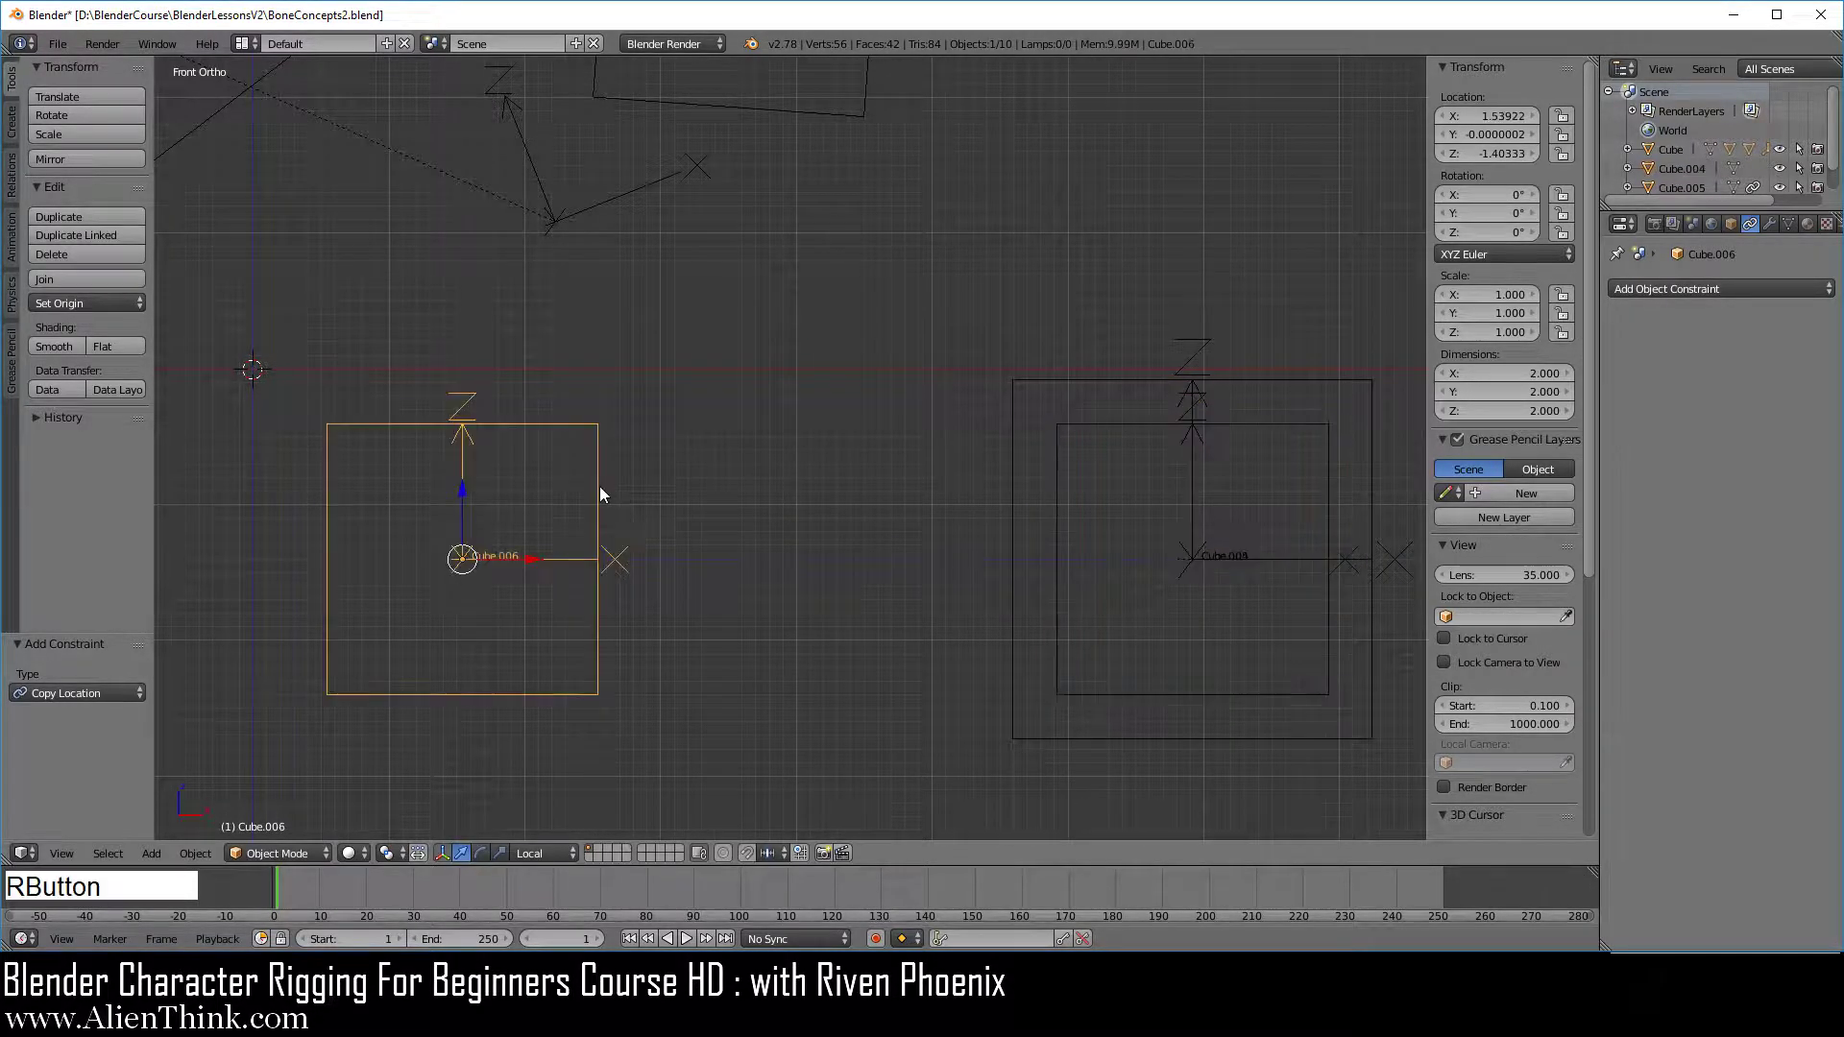
Move Cube.006 and cancel to leave it in place, then select Cube.005 to show its two Copy Location constraints.
key(g)
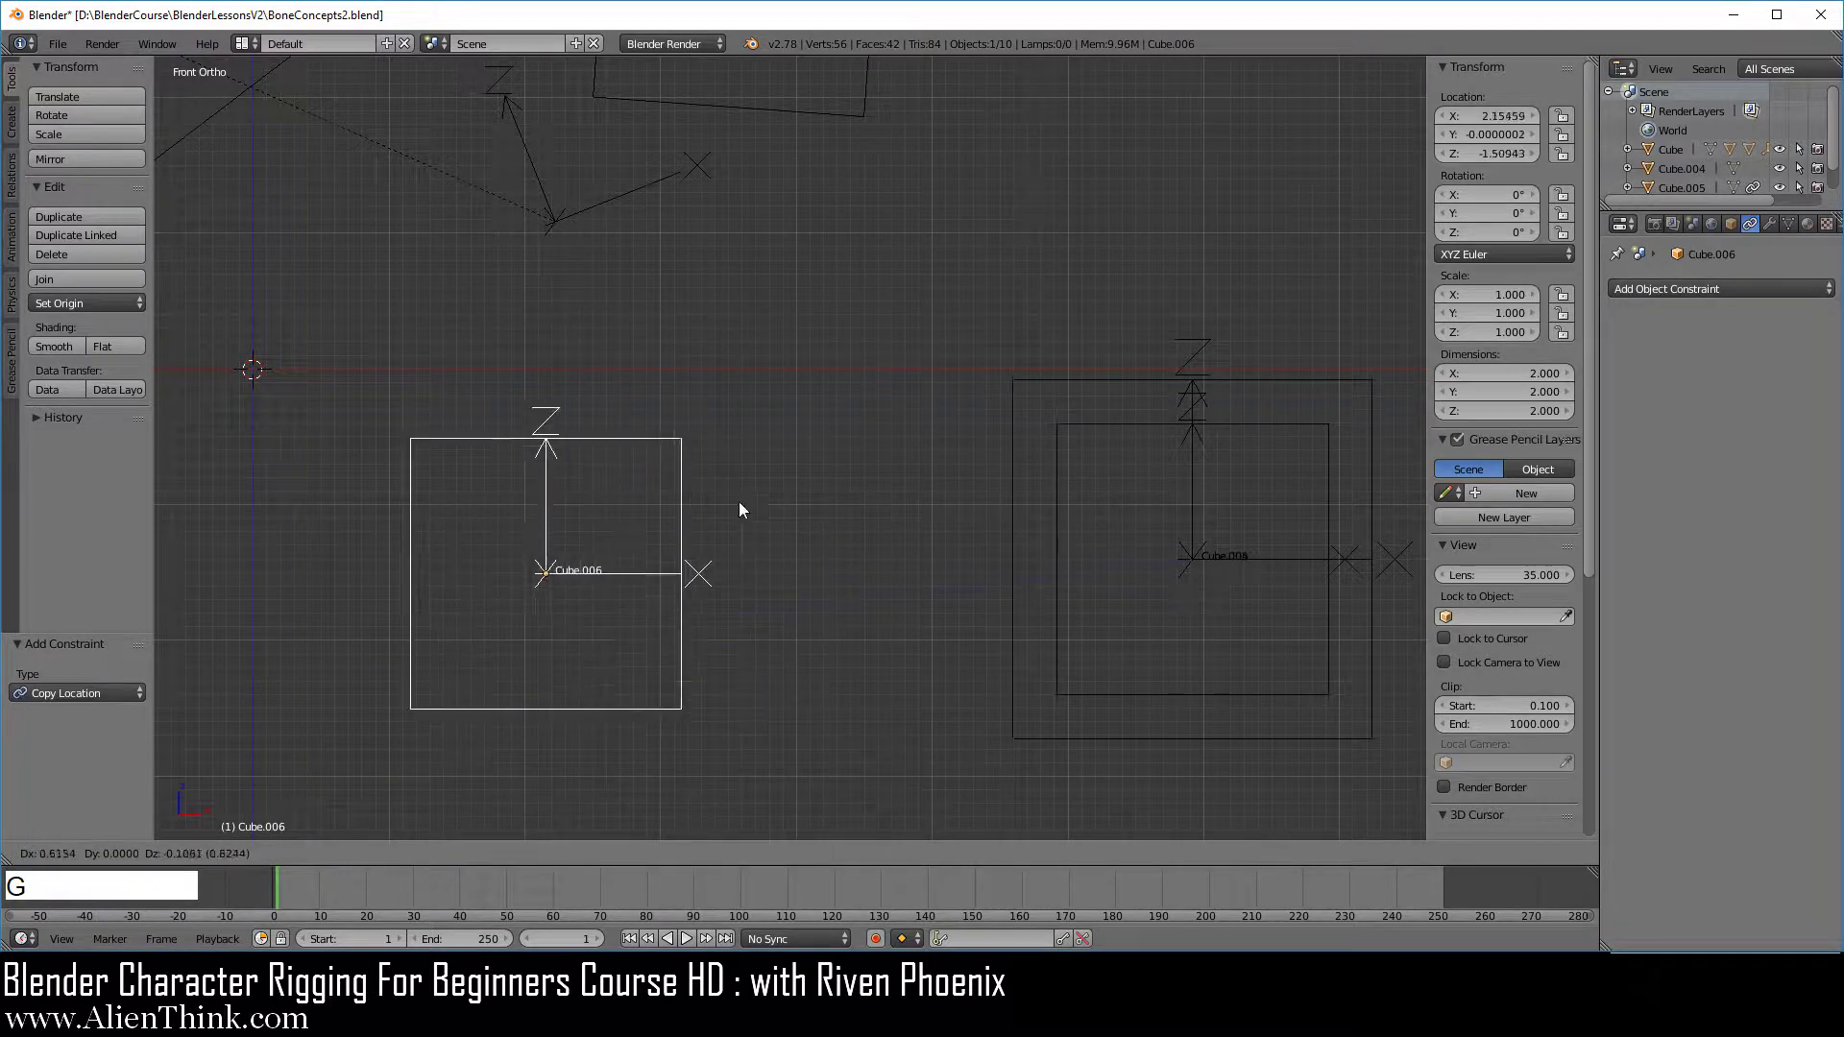
right_click(763, 454)
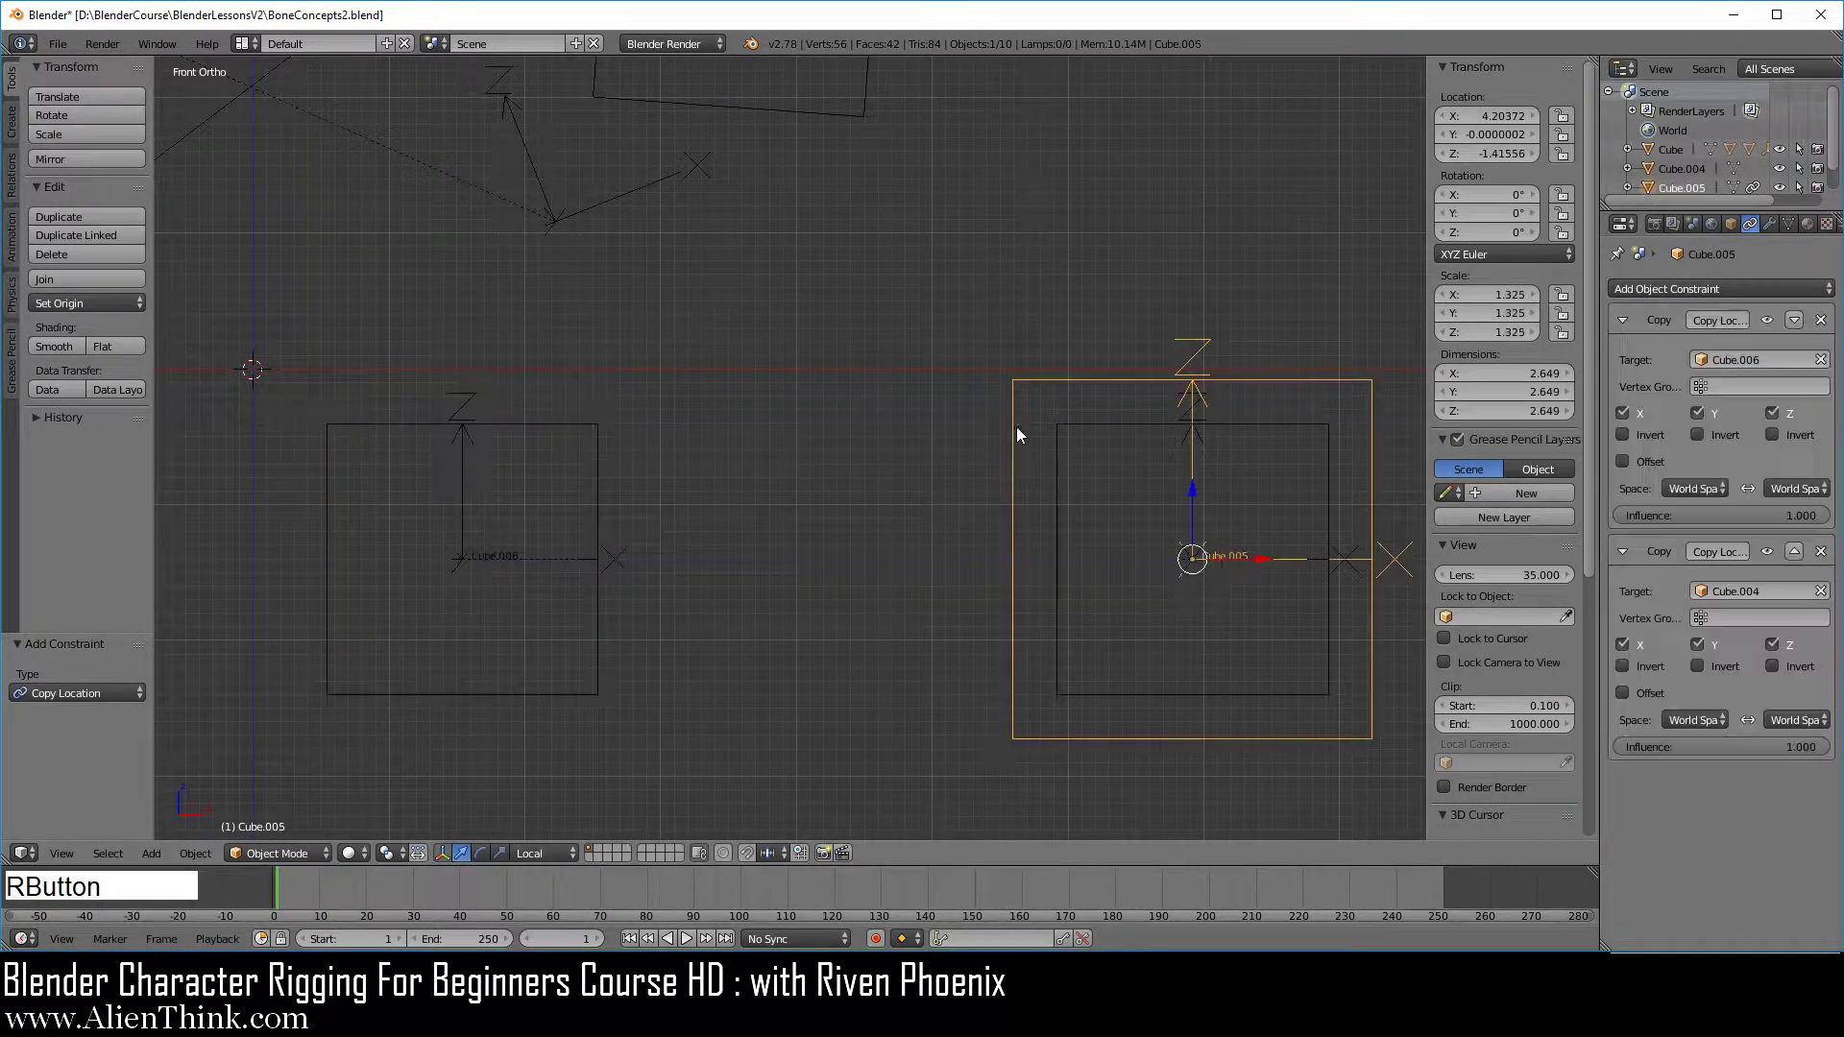
right_click(1220, 679)
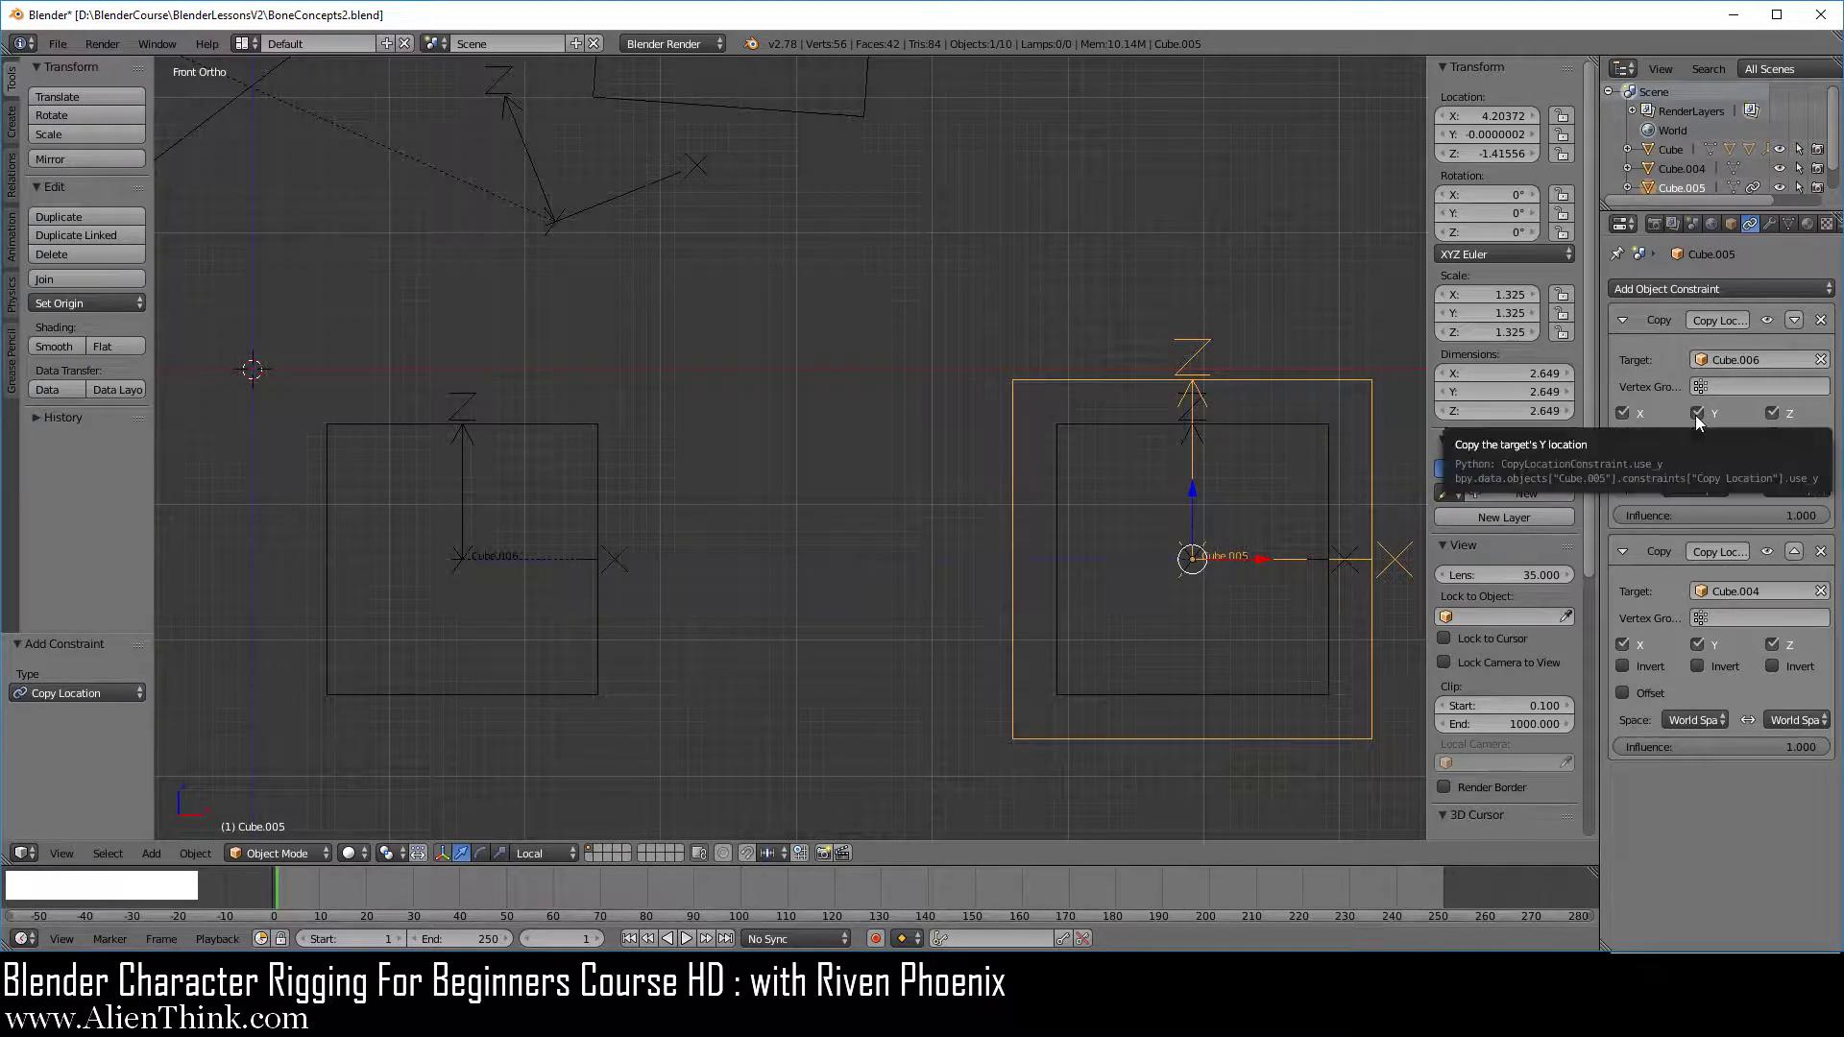
right_click(605, 482)
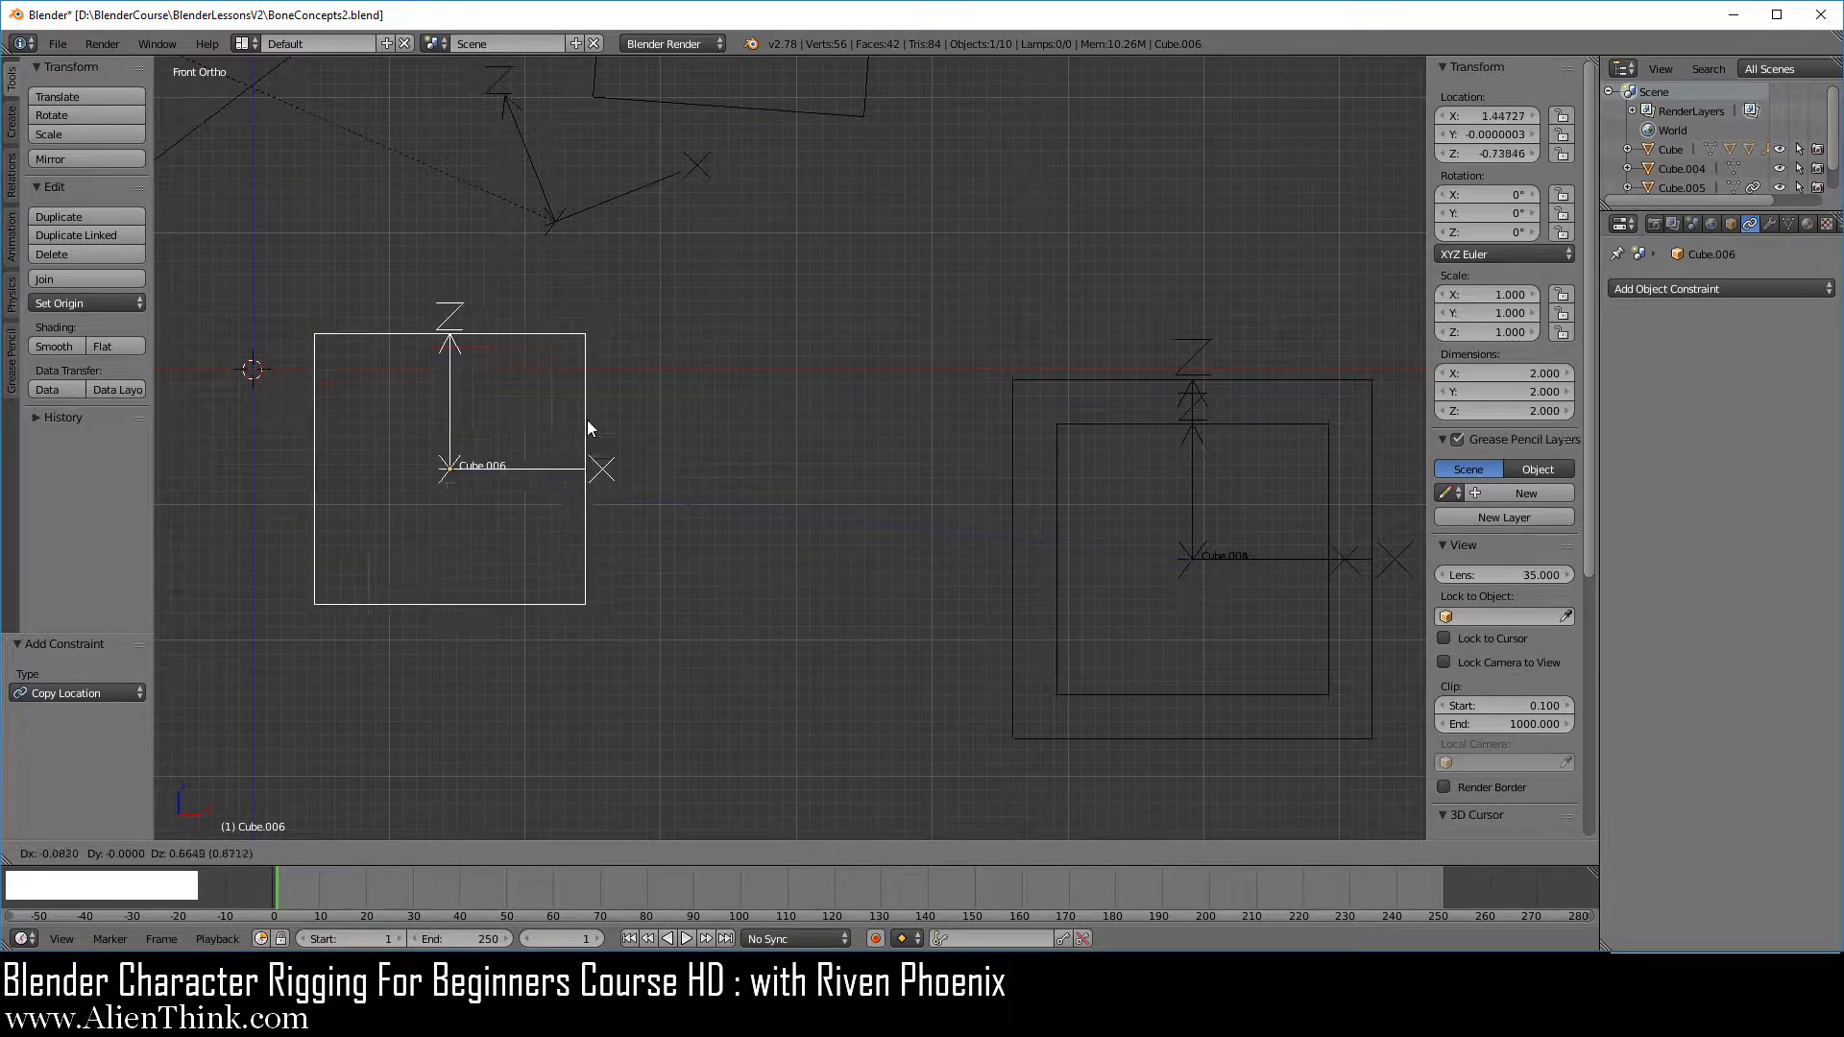
right_click(671, 401)
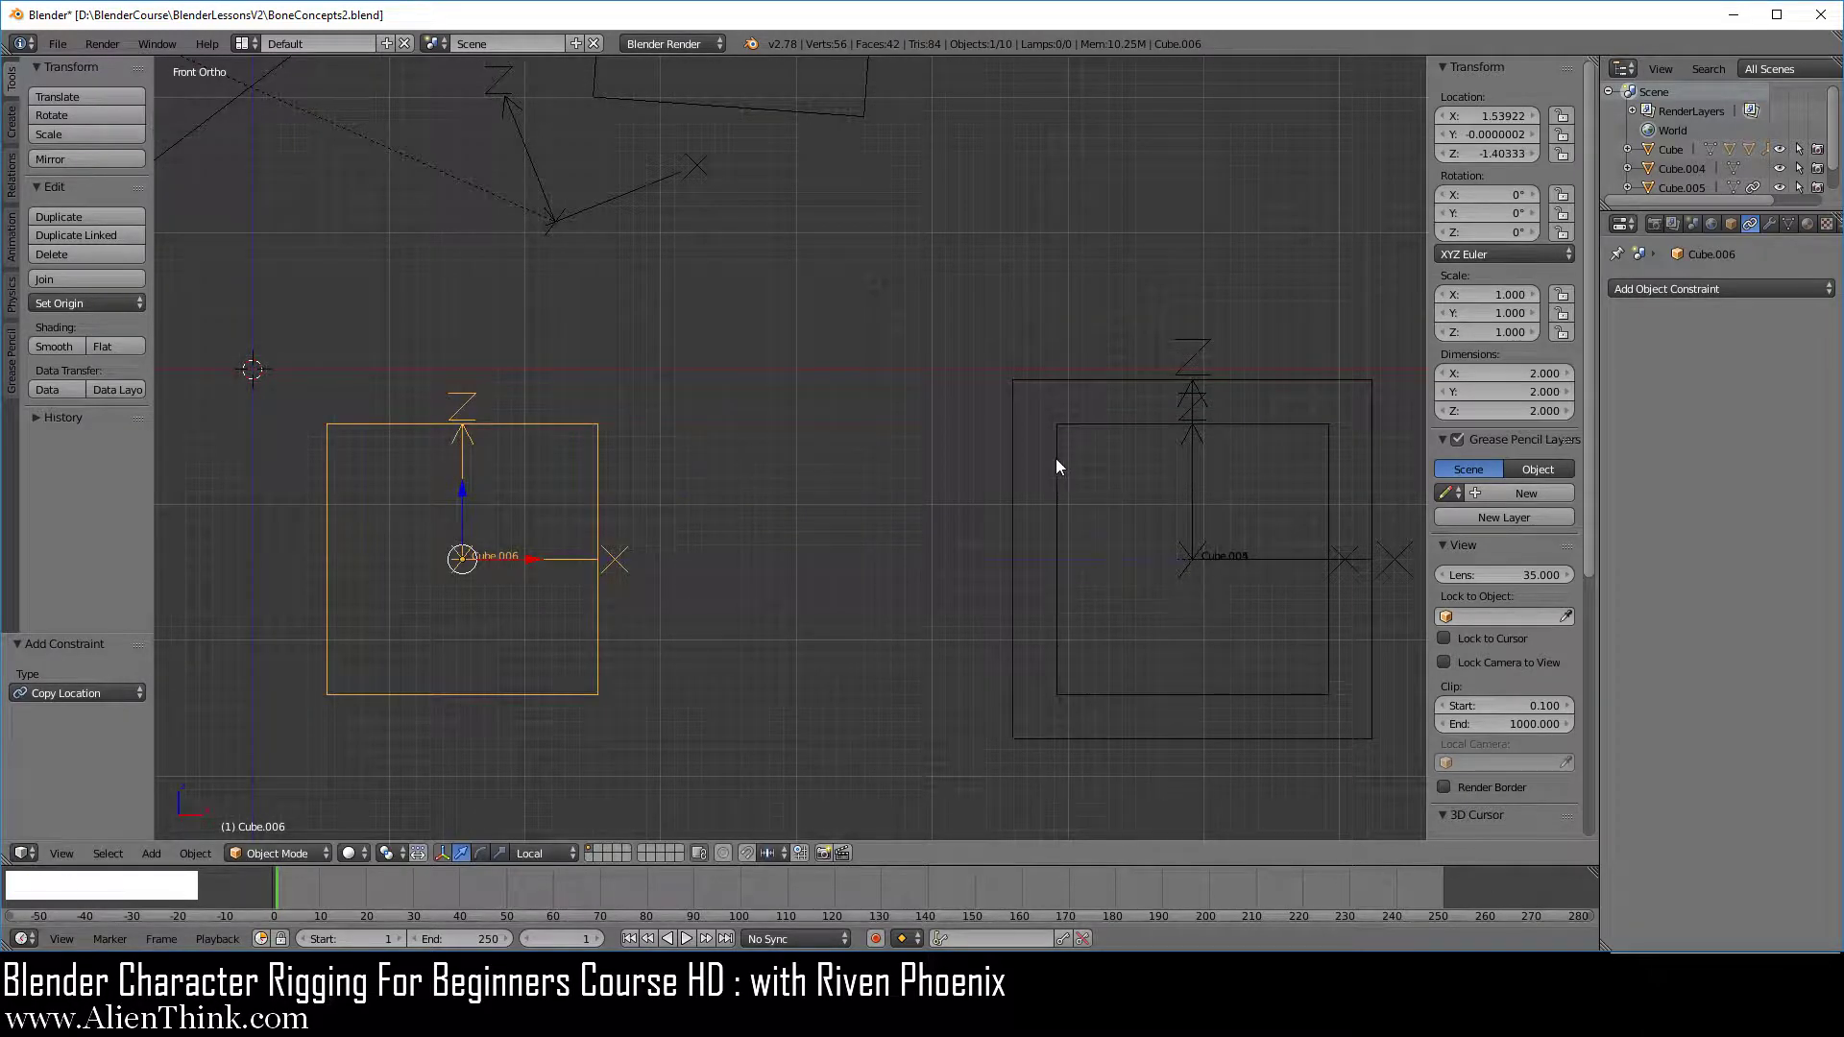
Set the second Copy Location constraint's Influence to 0.5, placing Cube.005 midway between Cube.006 and Cube.004.
right_click(1018, 476)
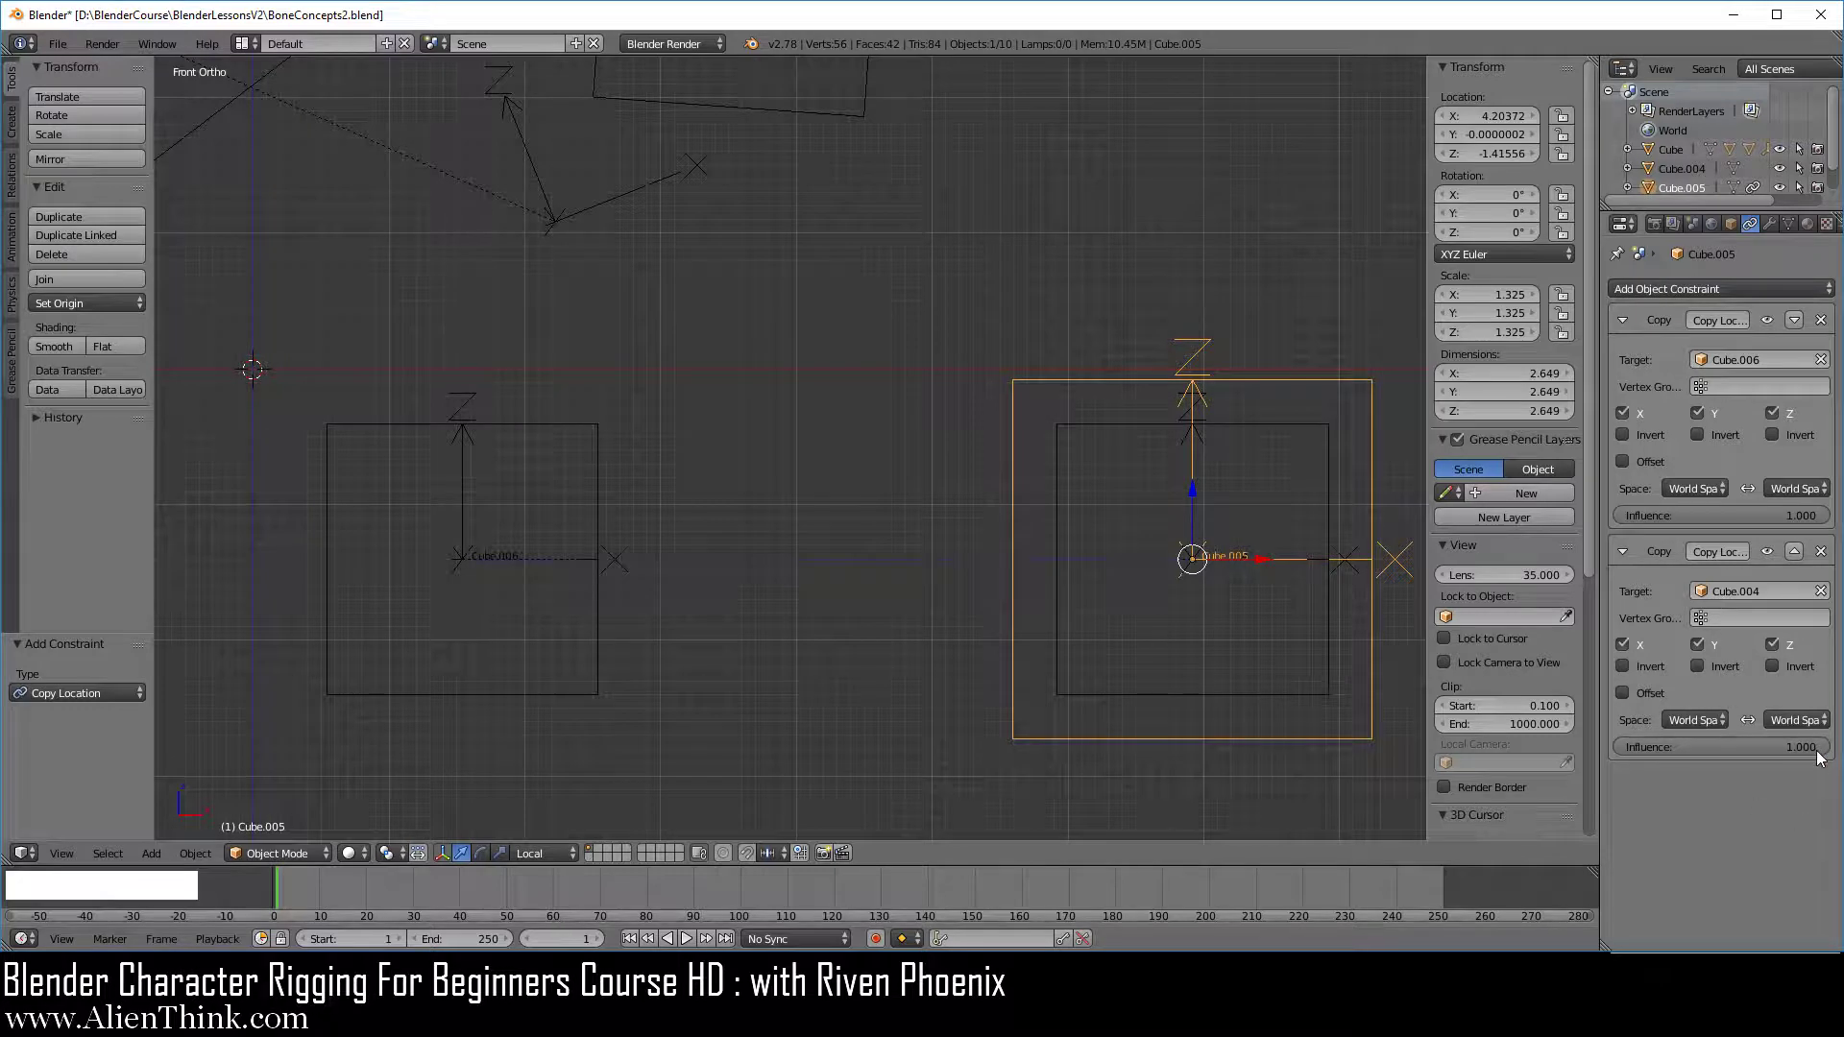
click(1830, 748)
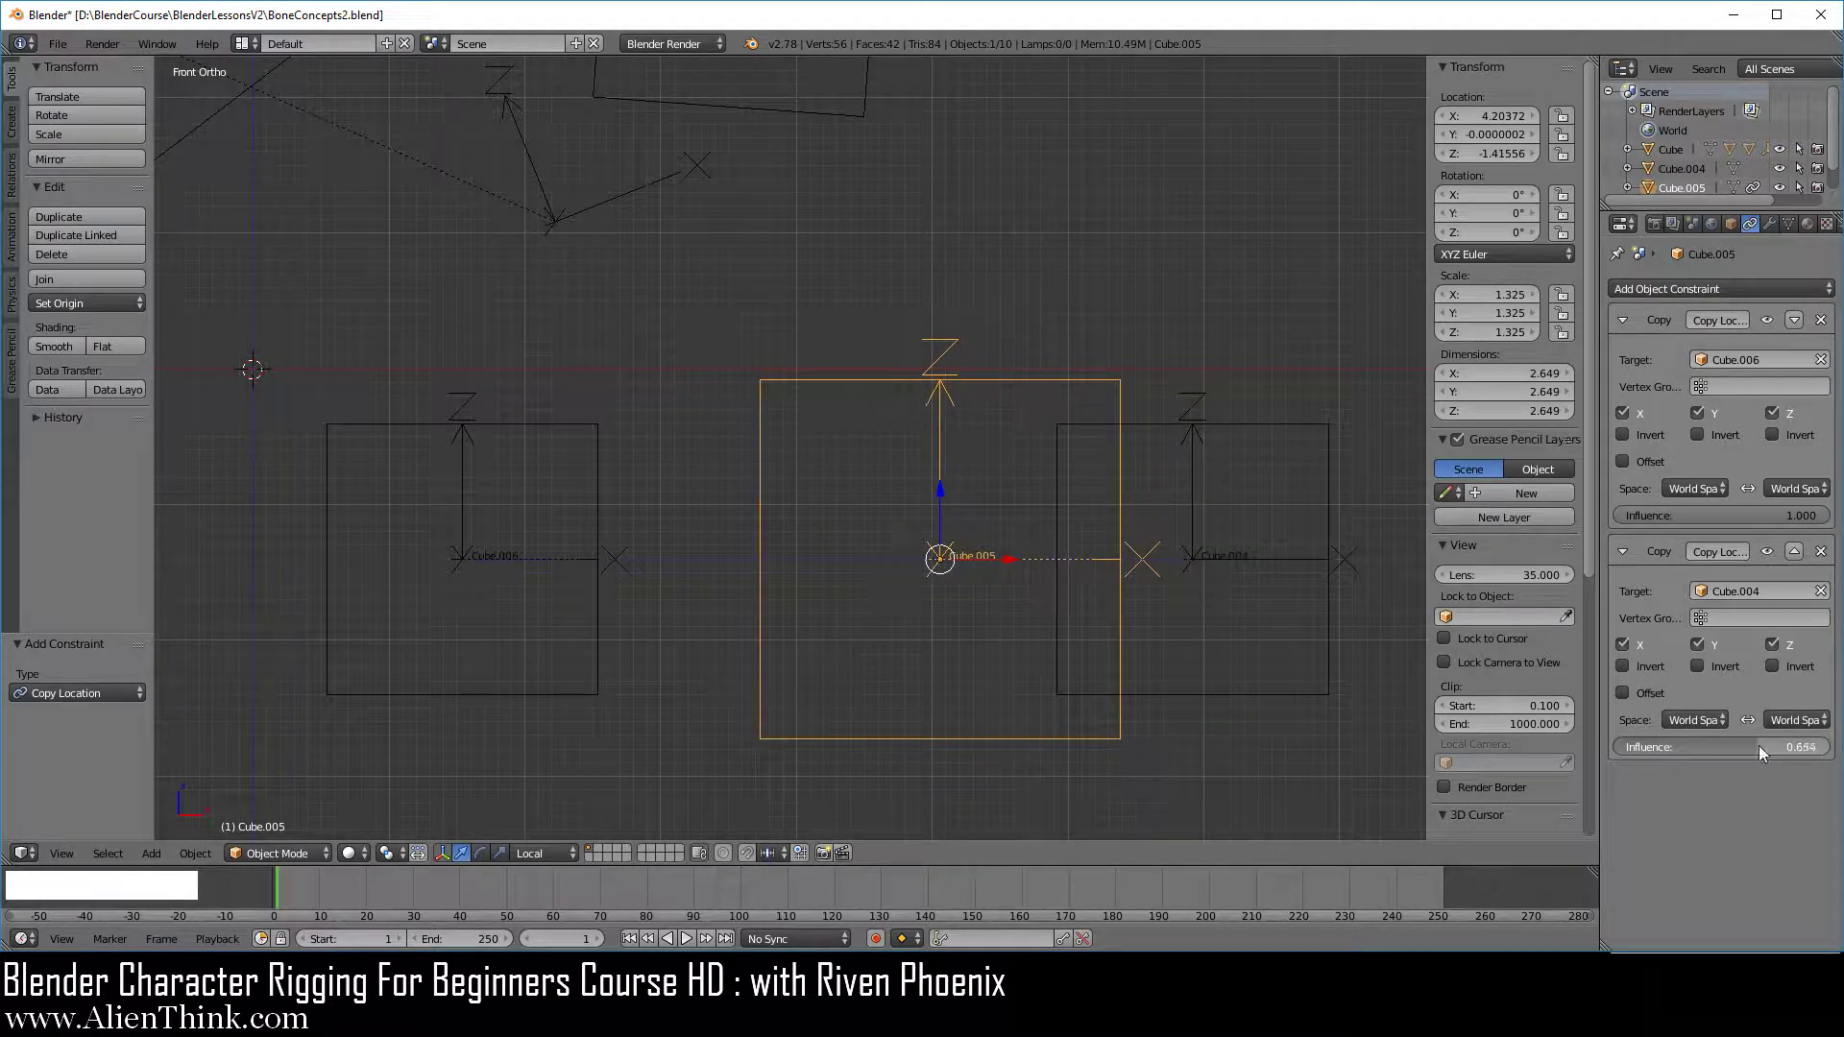
click(1733, 750)
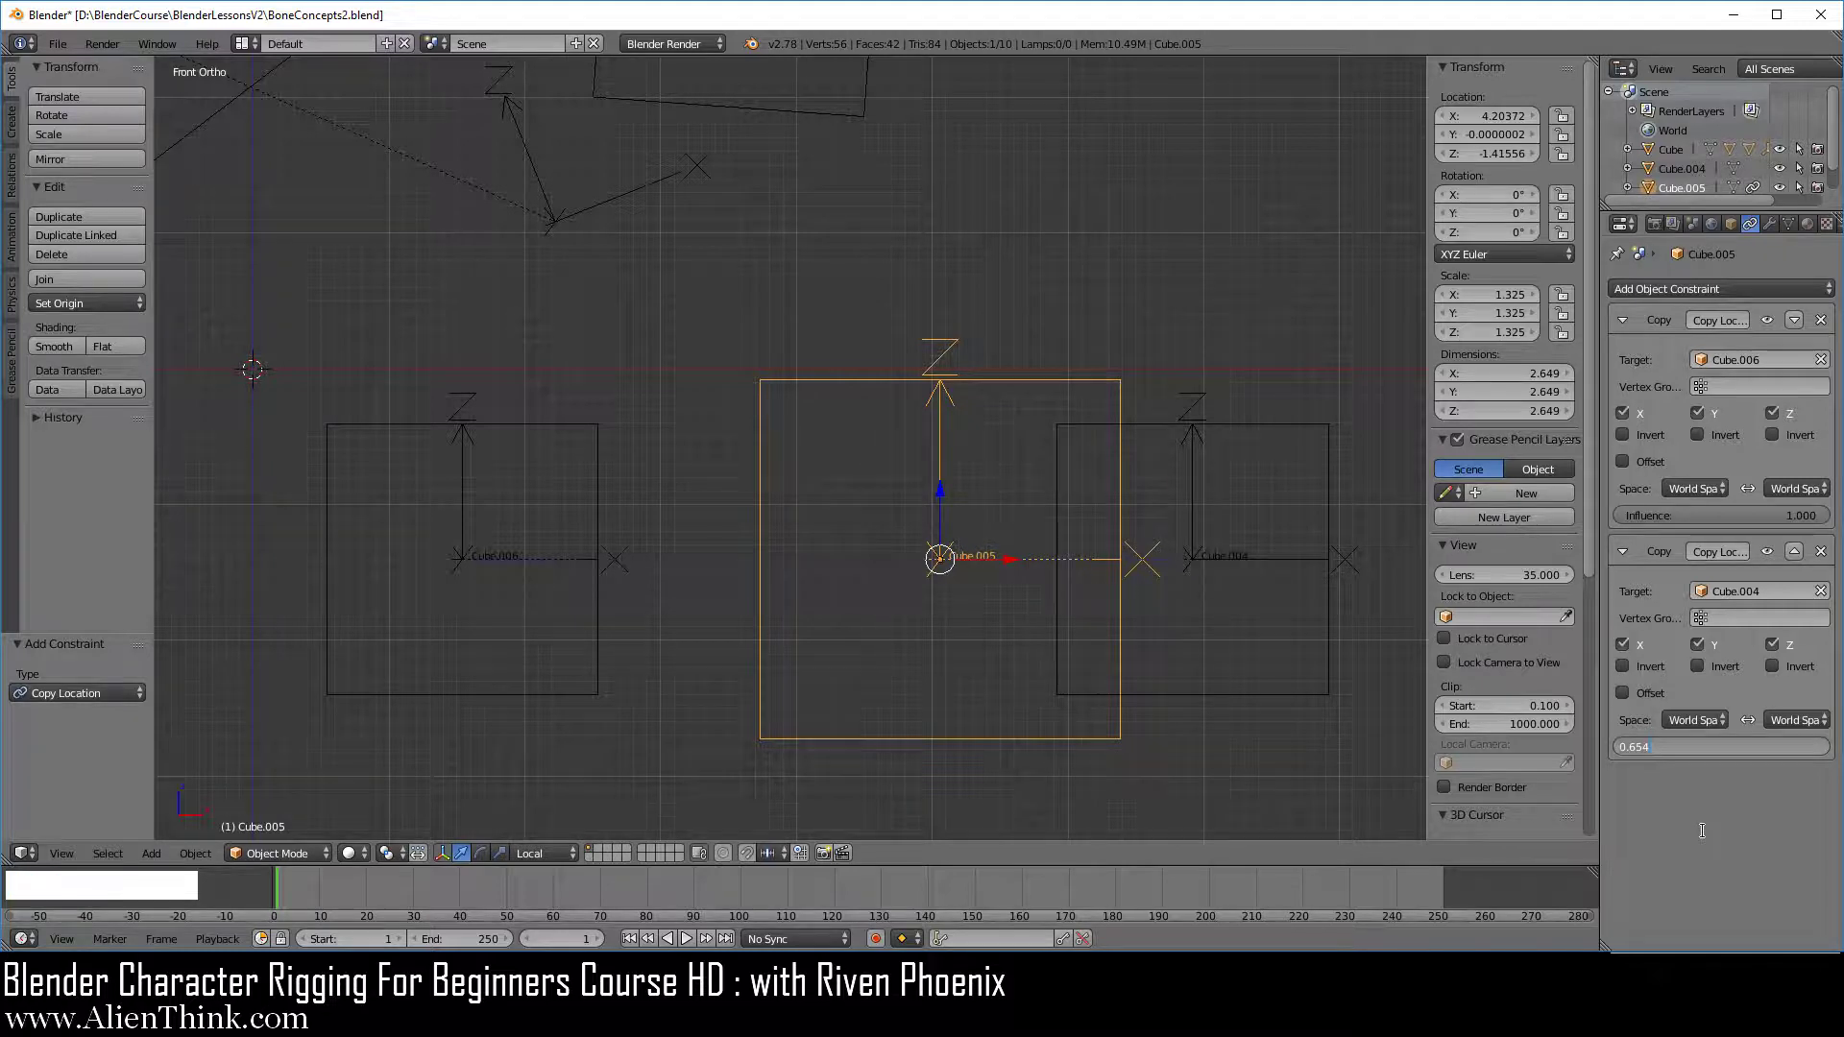
key(KP_Decimal)
key(KP_5)
key(Return)
key(KP_Enter)
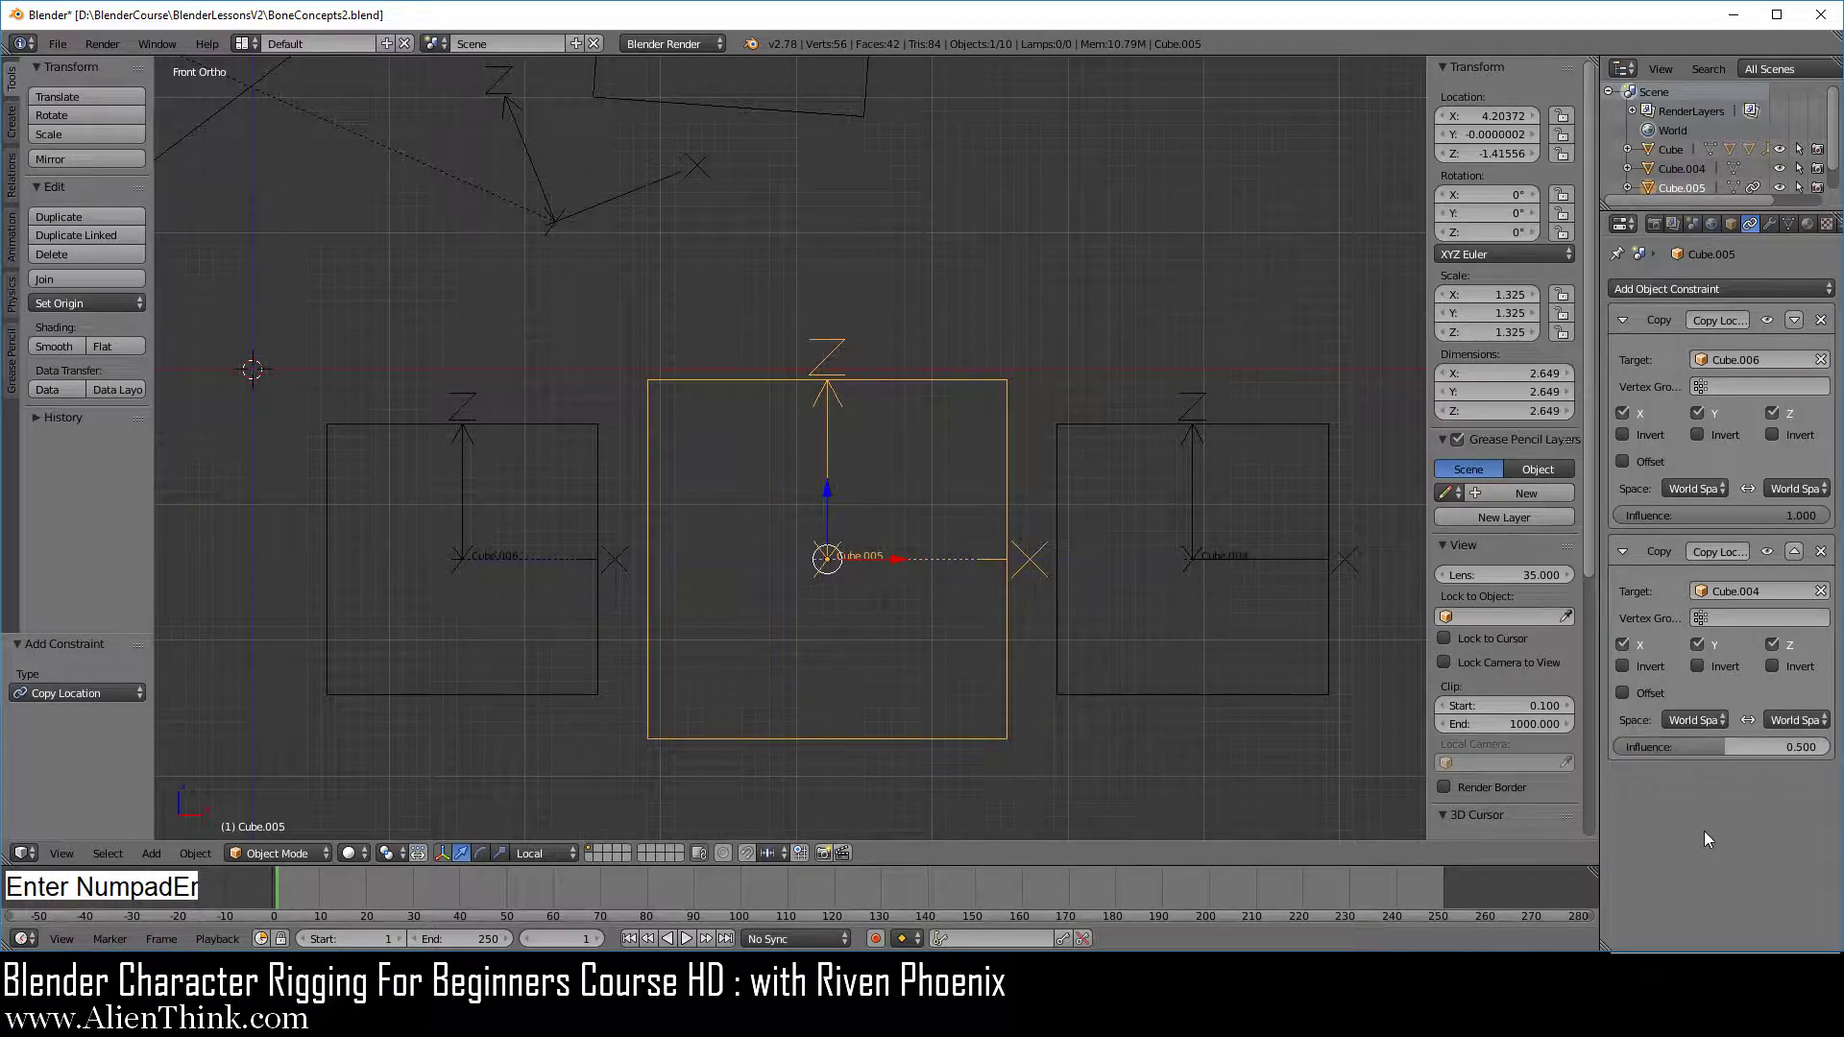